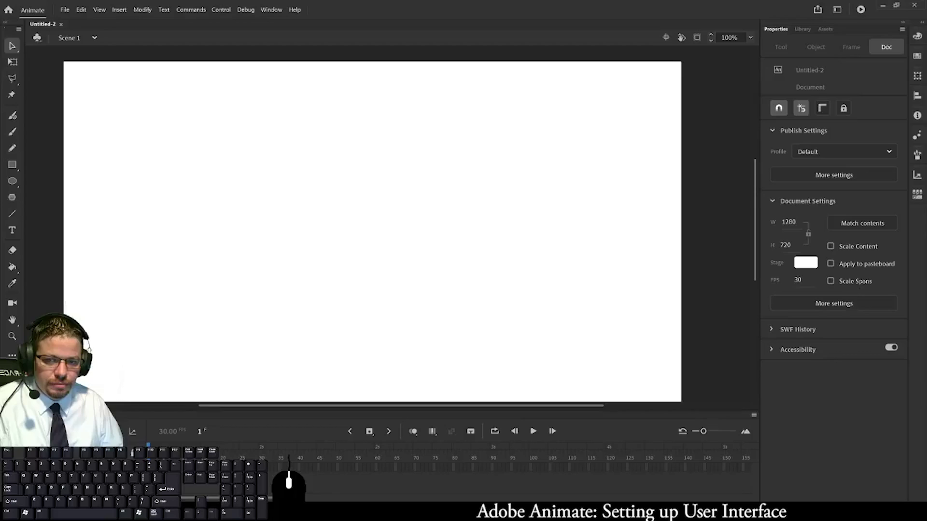
- Bring up the workspace list over the default Essentials layout
click(411, 238)
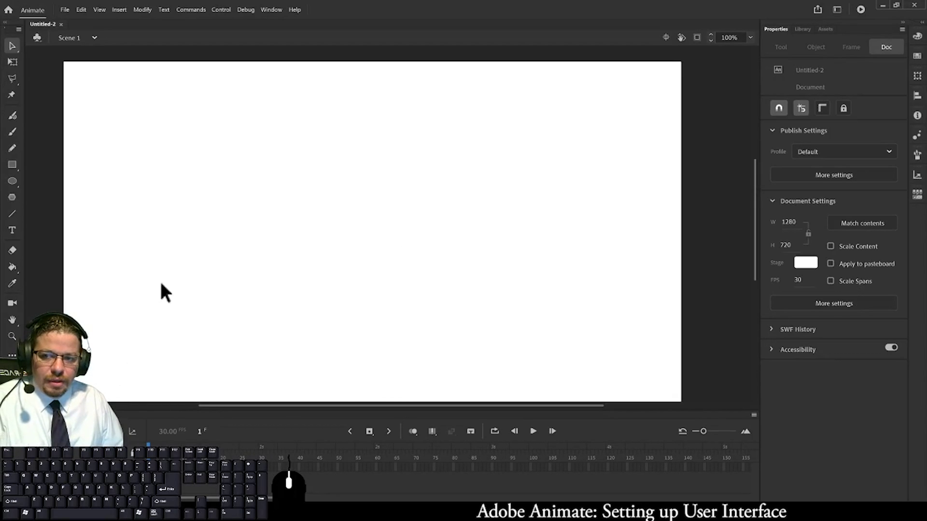
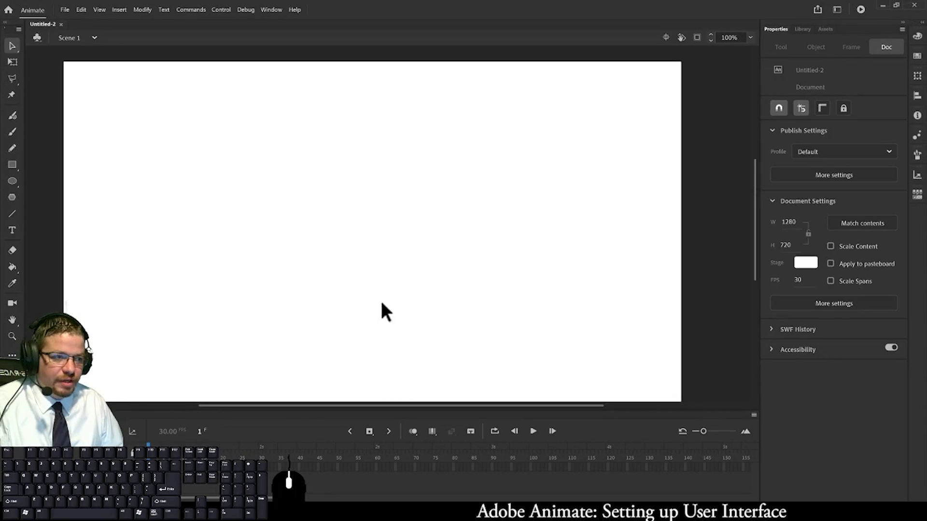
click(393, 308)
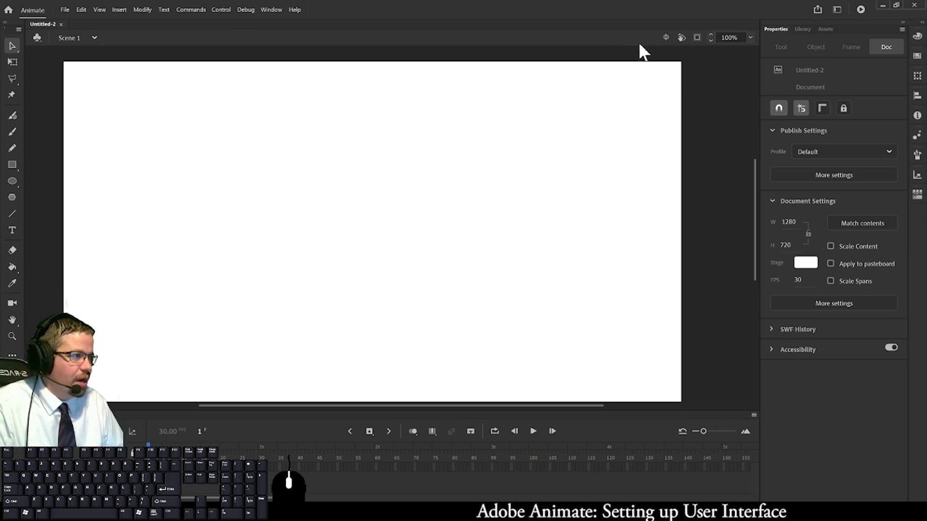
- Expand the docked panel icons to show names and return to the Essentials workspace
click(836, 21)
click(778, 232)
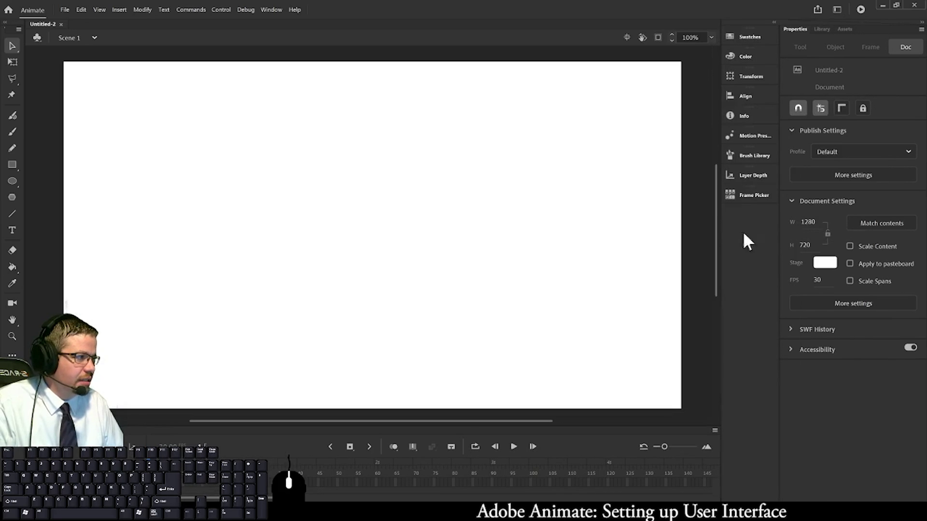
click(840, 14)
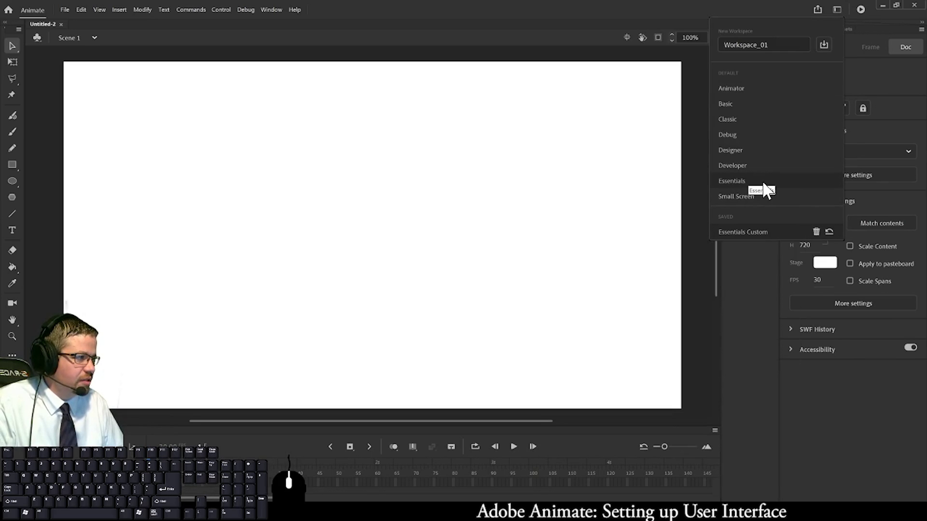
click(741, 187)
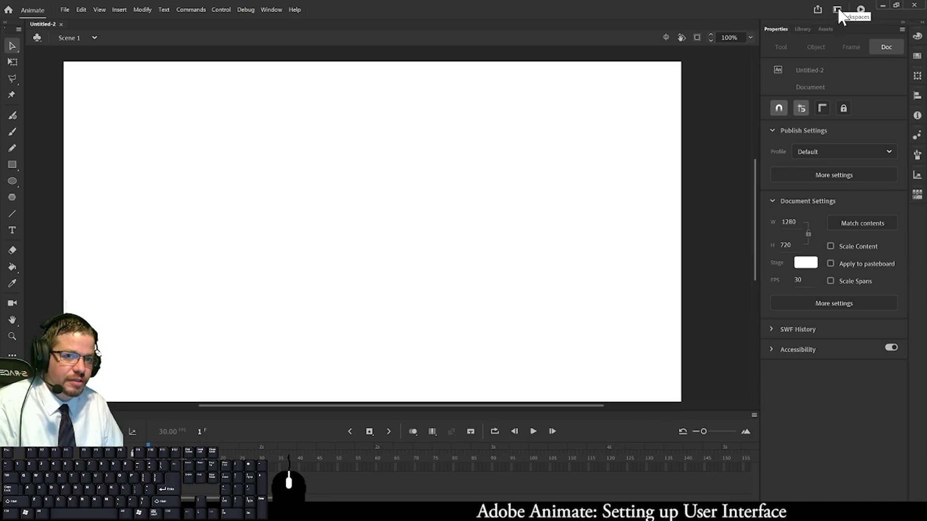
- Switch to the Animator workspace from the workspace list
click(840, 15)
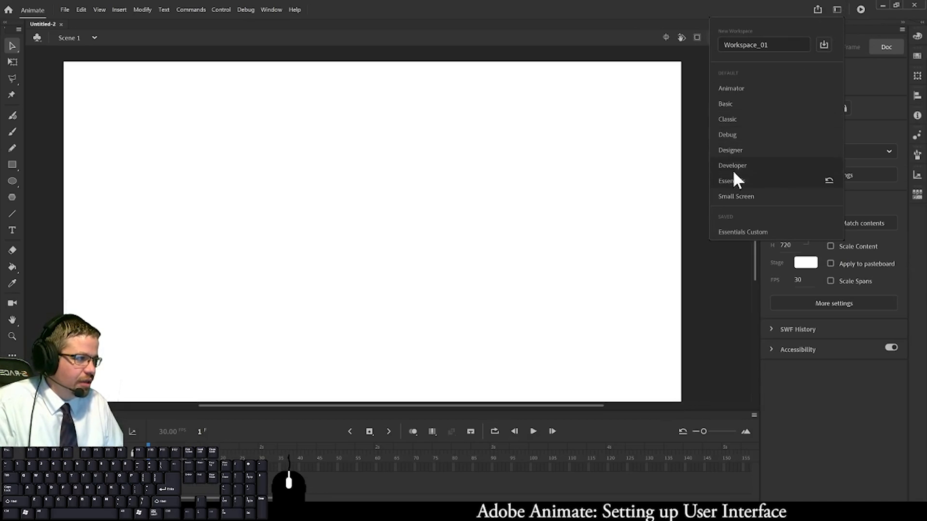
click(743, 95)
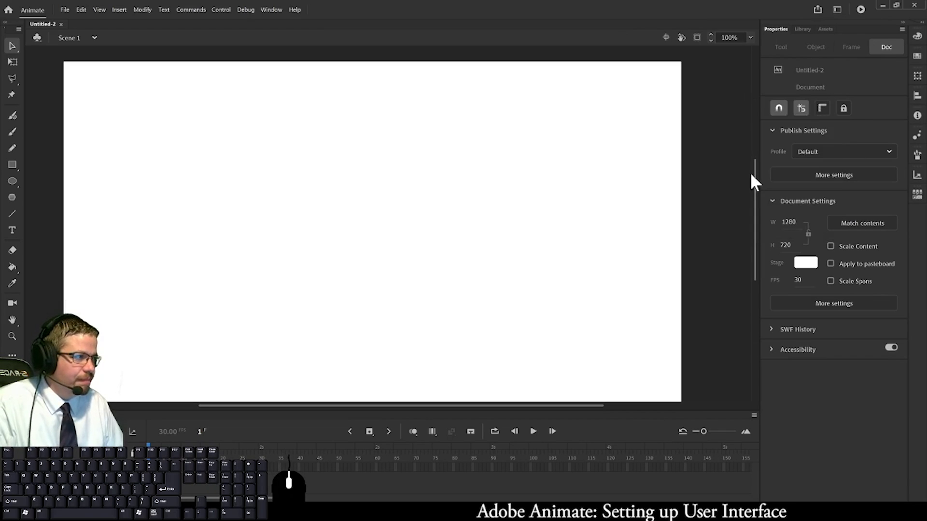
click(841, 17)
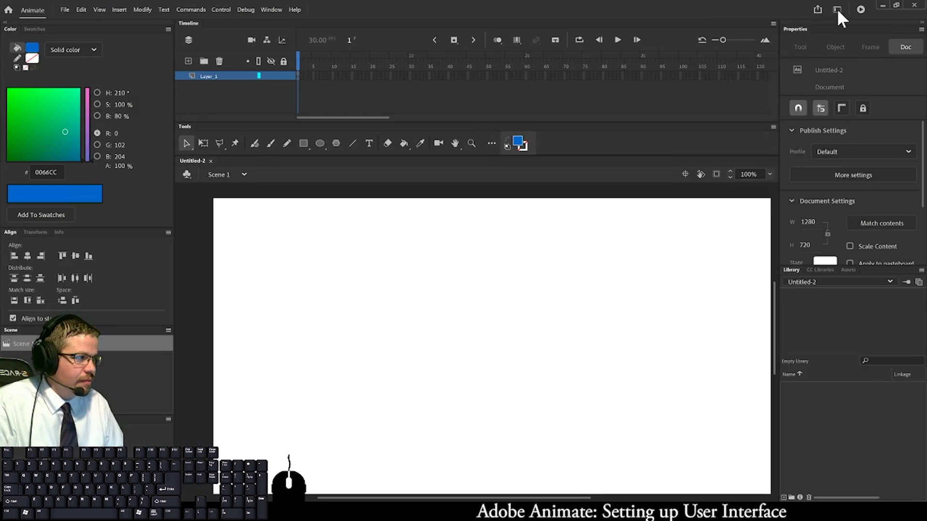
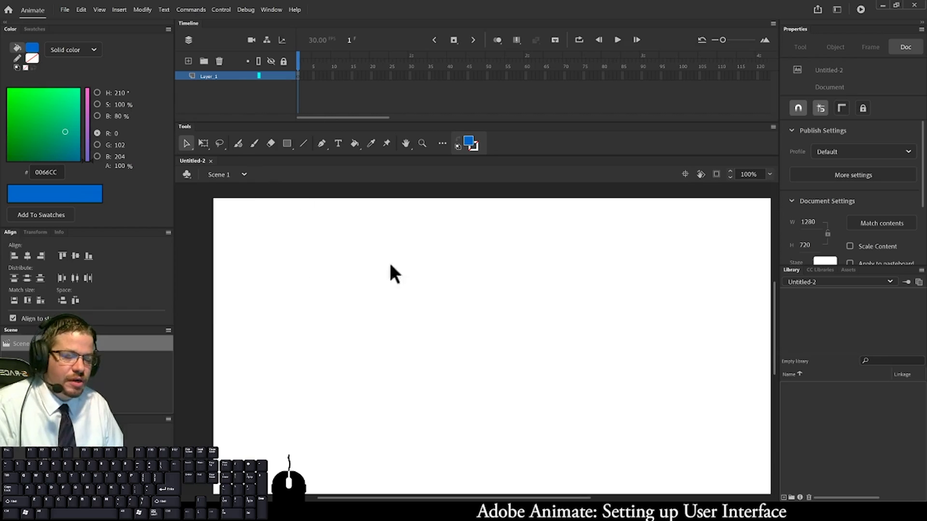
- Restore the Essentials workspace and drag the panel icon strip toward the Properties panel edge
click(840, 17)
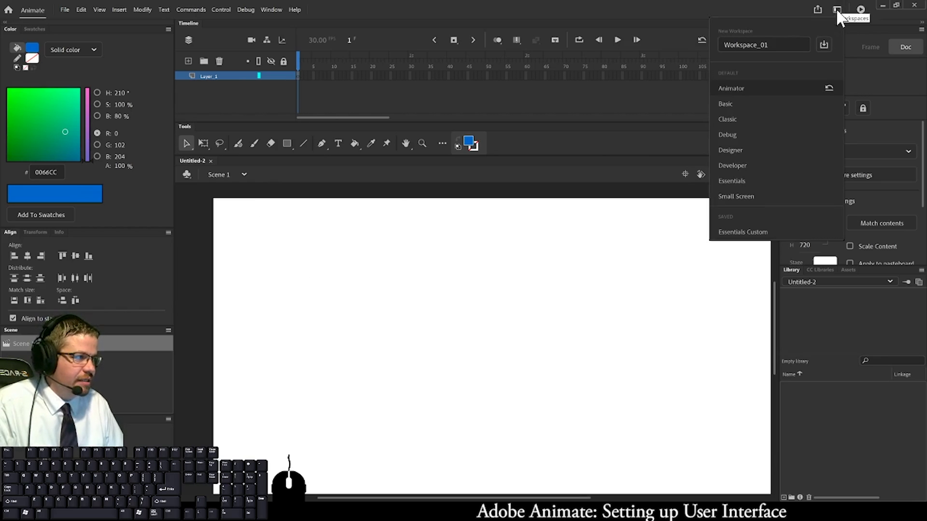
click(748, 189)
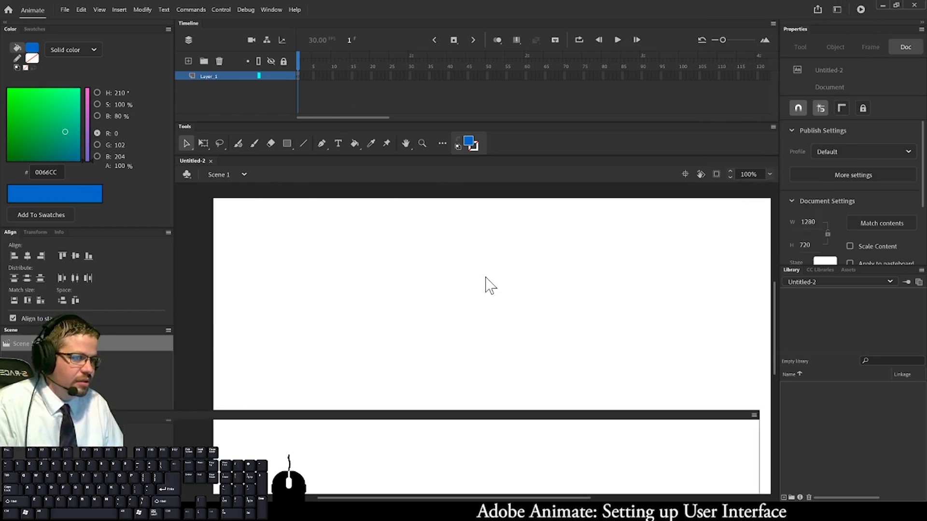
drag(514, 262, 655, 275)
click(655, 275)
drag(655, 275, 845, 25)
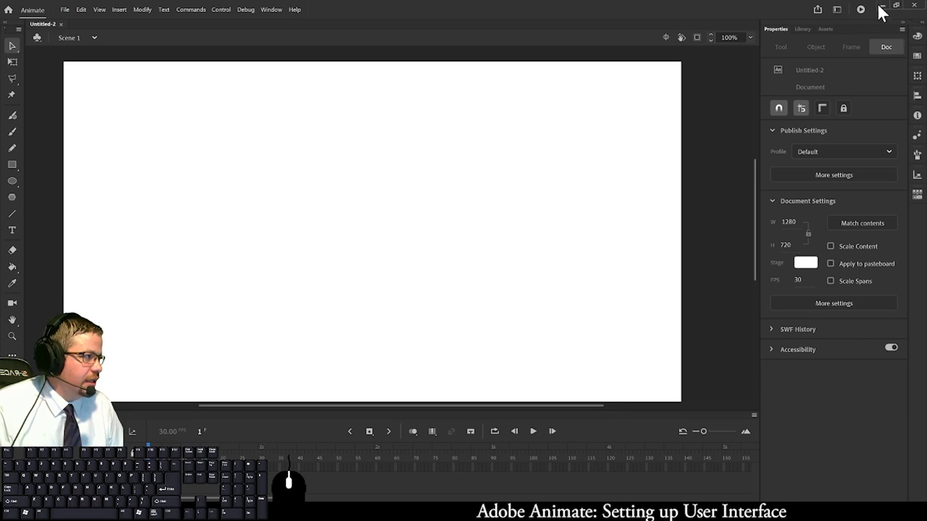
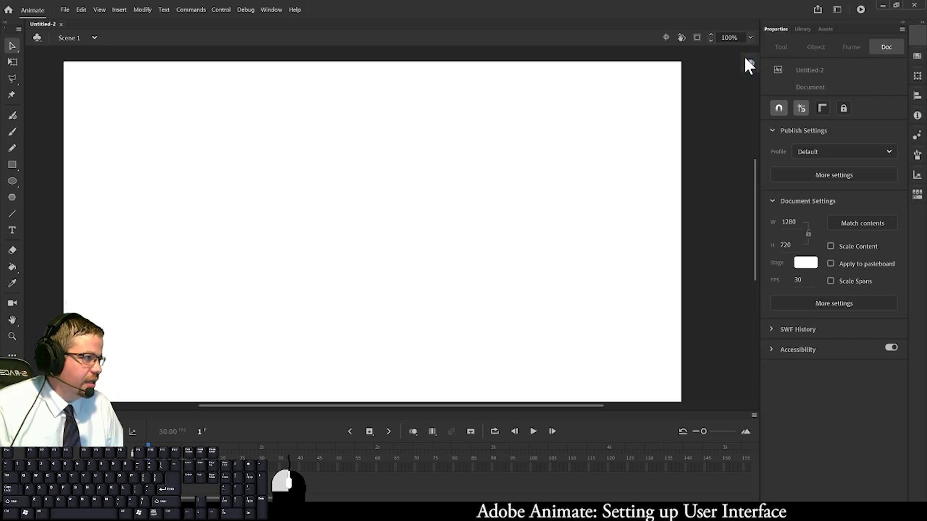
- Dock the icon panels as one column beside Properties and widen it to show panel names
click(756, 67)
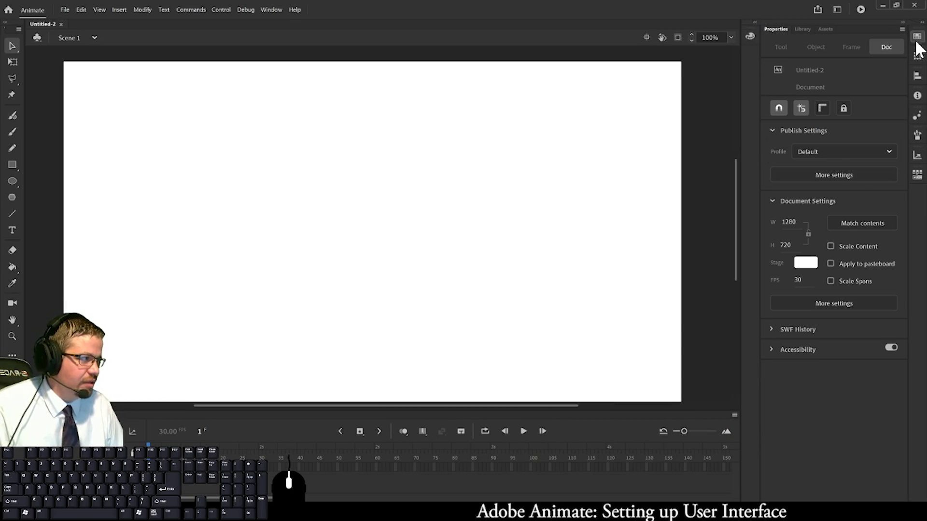
drag(920, 43, 754, 59)
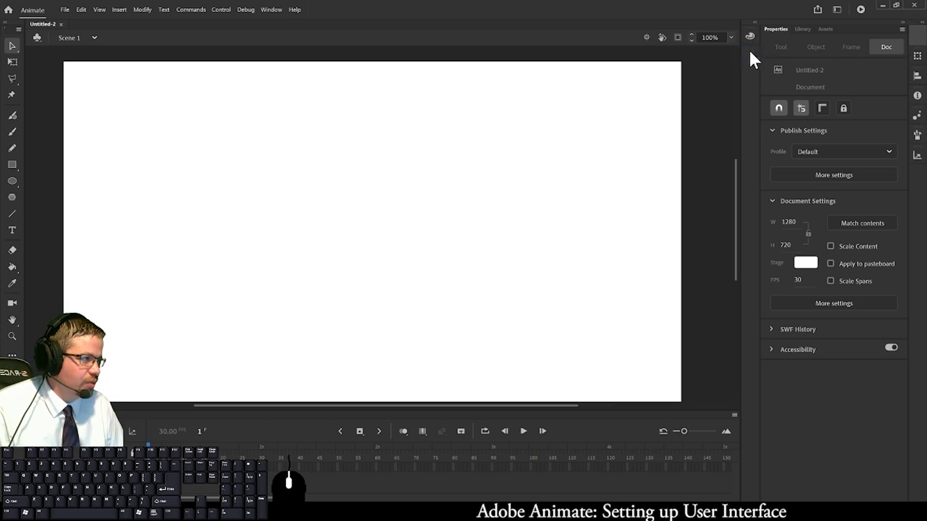
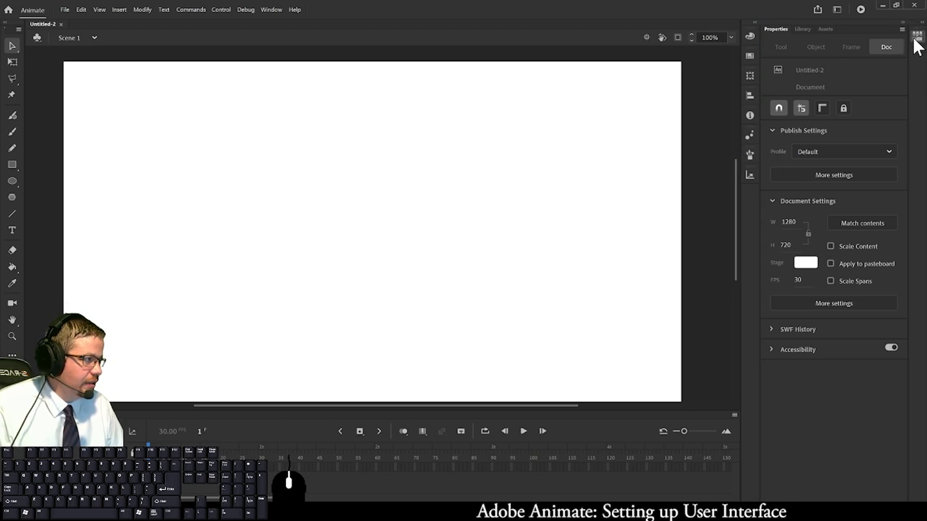
drag(918, 44, 753, 195)
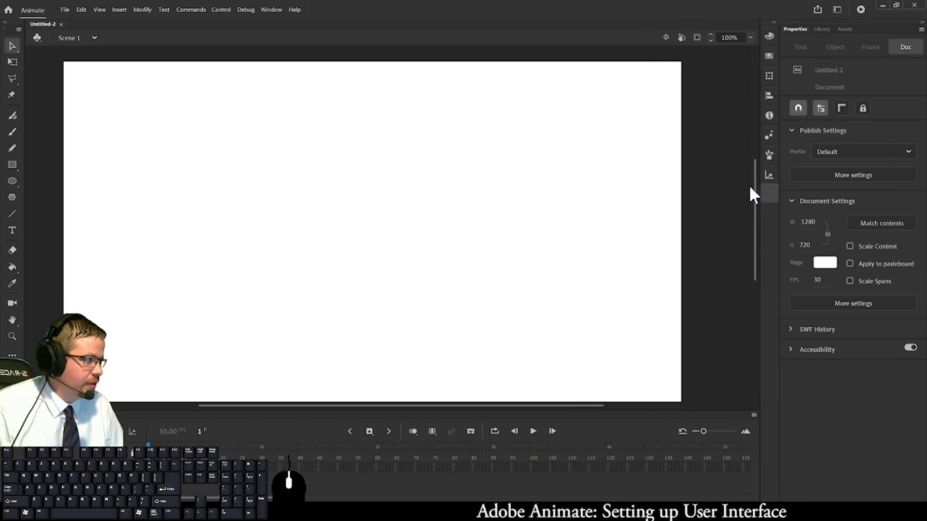
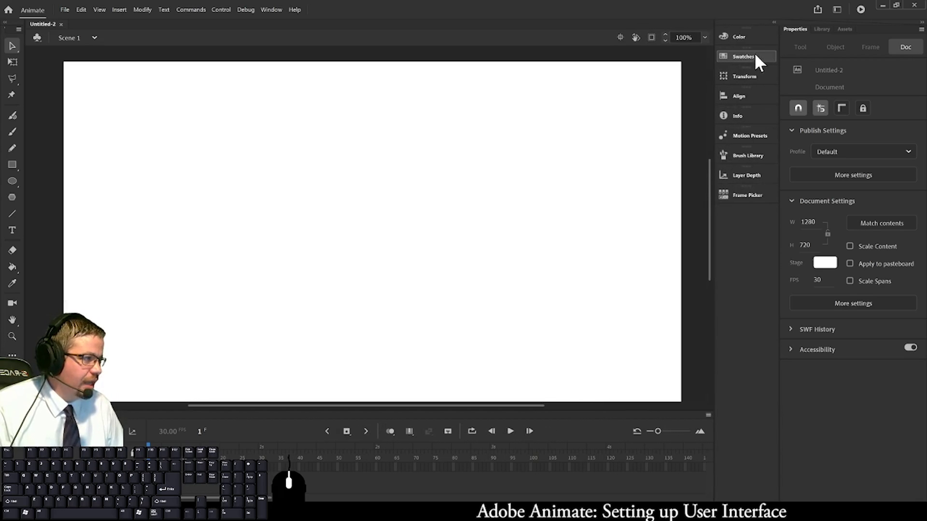
- Preview Transform and other docked panels, then show Align with Align to stage enabled
click(744, 64)
click(746, 84)
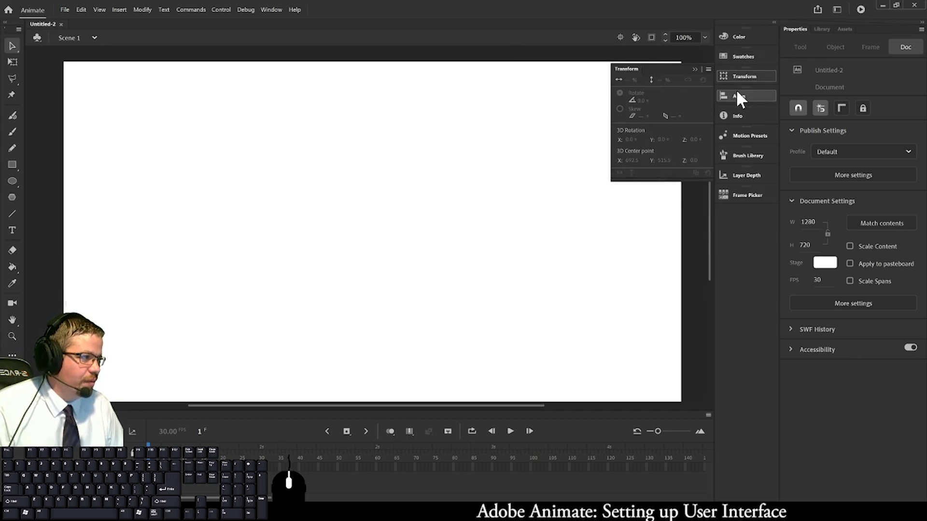
click(746, 100)
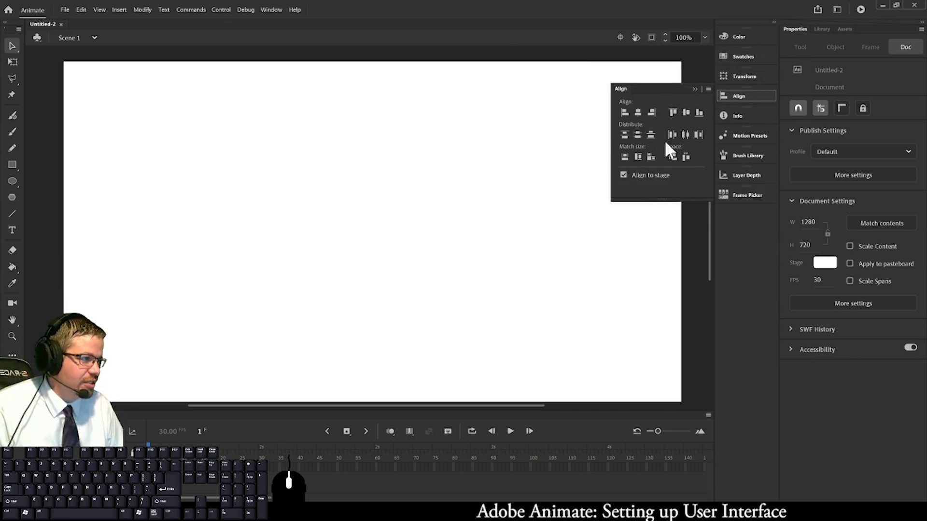
click(640, 182)
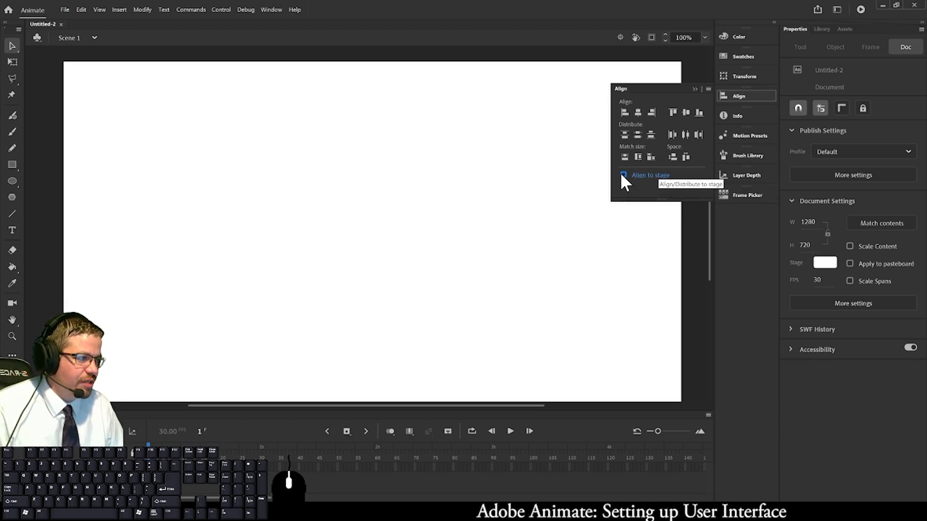
- Show the Info panel with its size, position and colour readouts
click(626, 182)
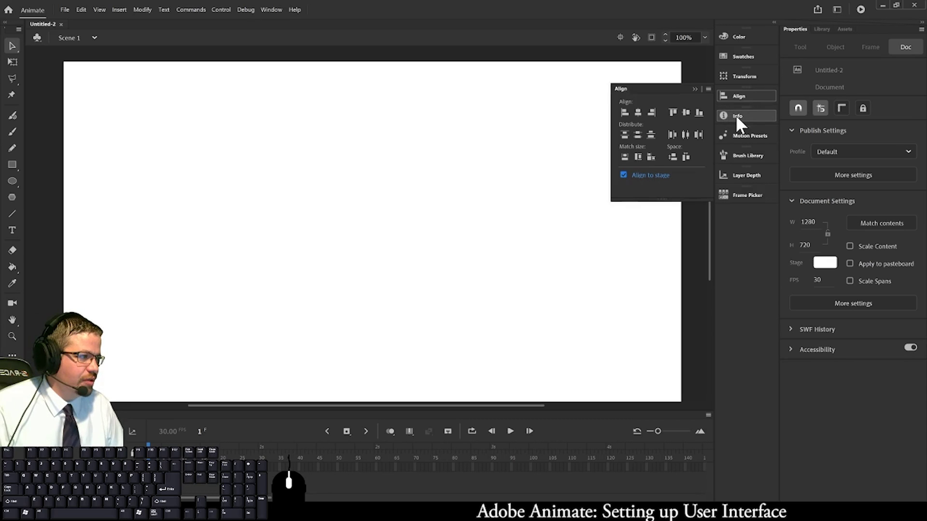
click(738, 122)
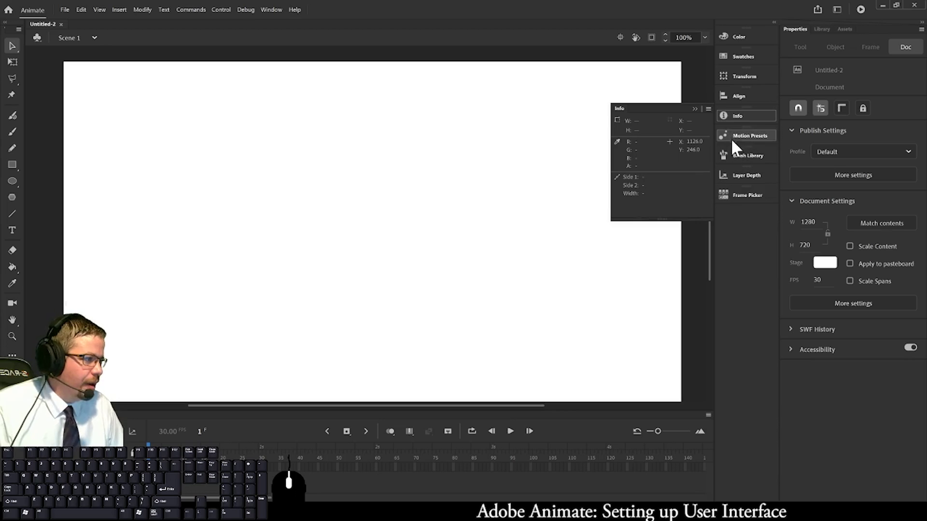
- Preview the Motion Presets, Brush Library and Layer Depth panels from the labelled column
click(743, 139)
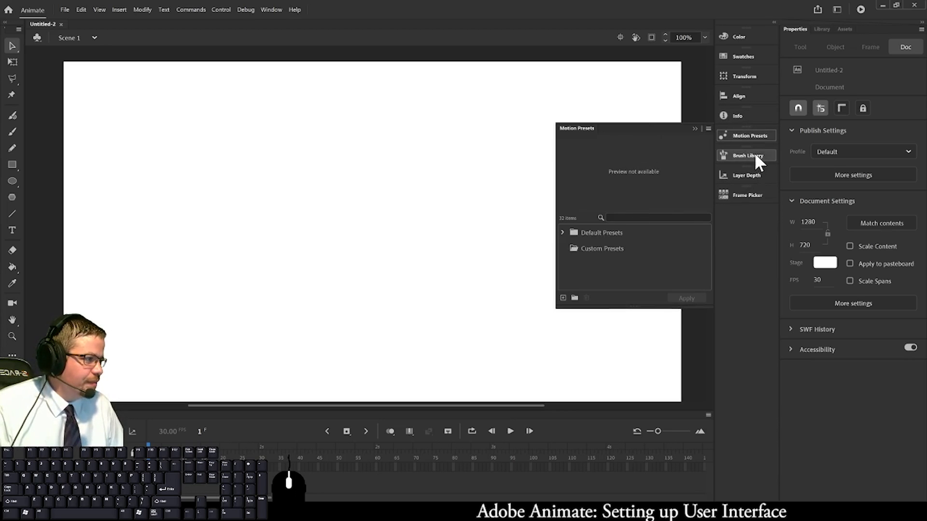
click(758, 162)
click(518, 176)
click(516, 195)
click(517, 217)
click(747, 183)
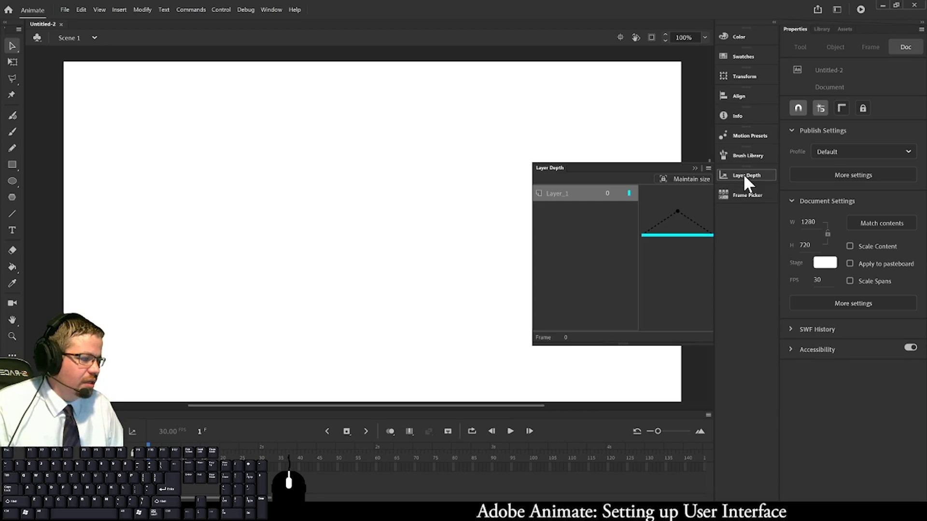
click(748, 203)
- Preview Frame Picker, Color, Swatches and Transform, ending with the Align panel reopened
click(744, 237)
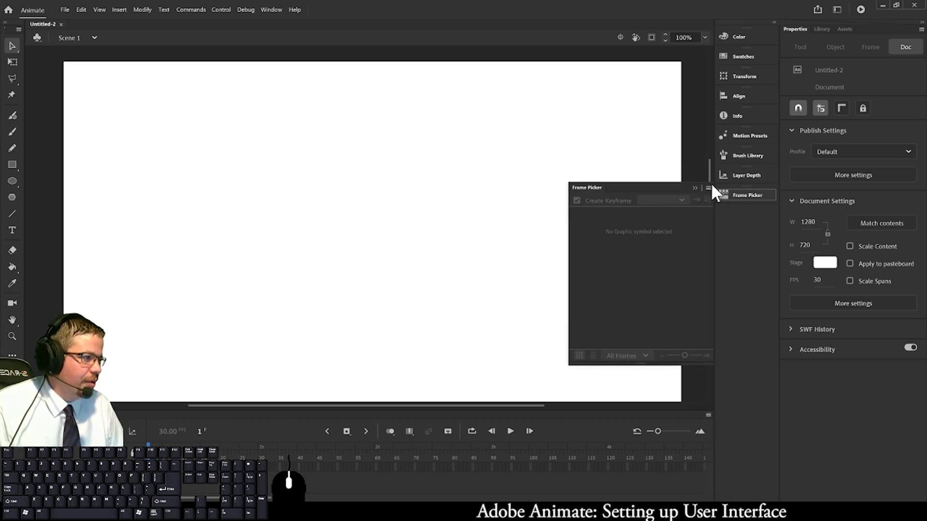
click(748, 225)
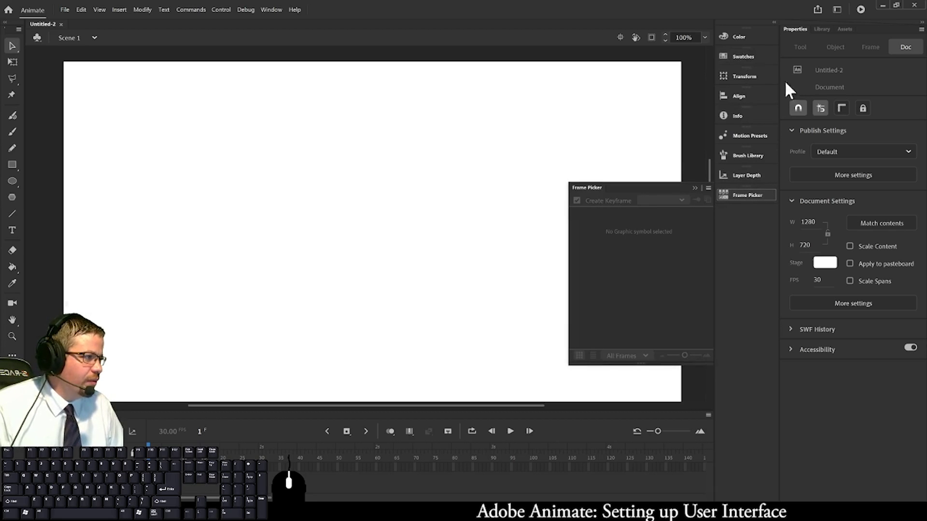
click(745, 42)
click(747, 63)
click(743, 84)
click(745, 102)
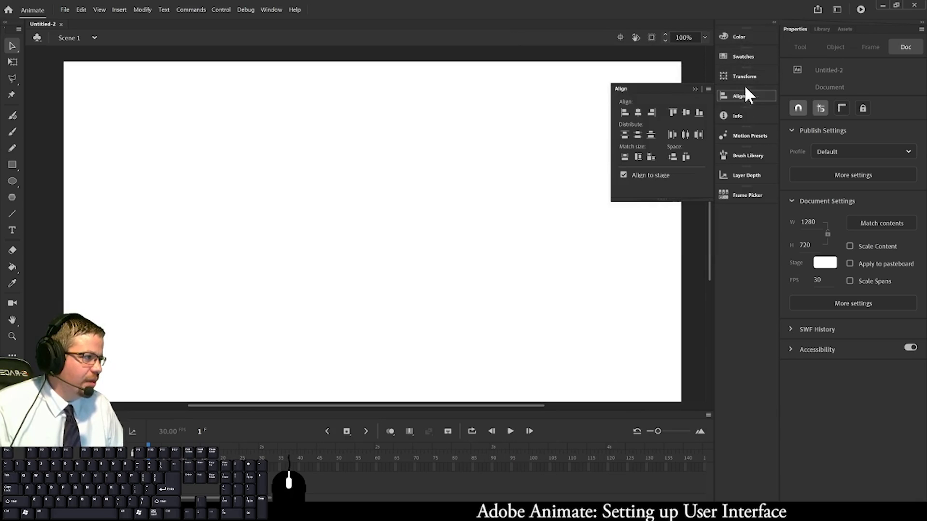
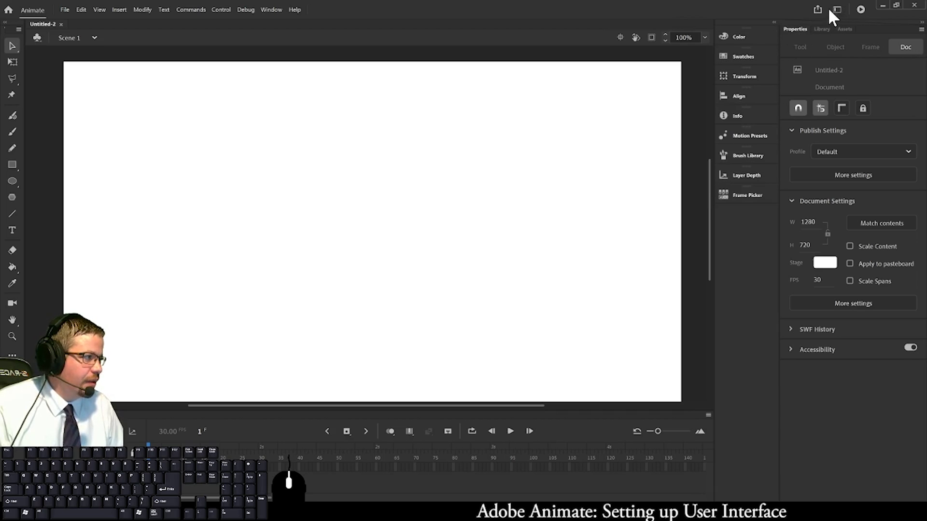
- Show the workspace list with its New Workspace field and saved Essentials Custom entry
click(838, 16)
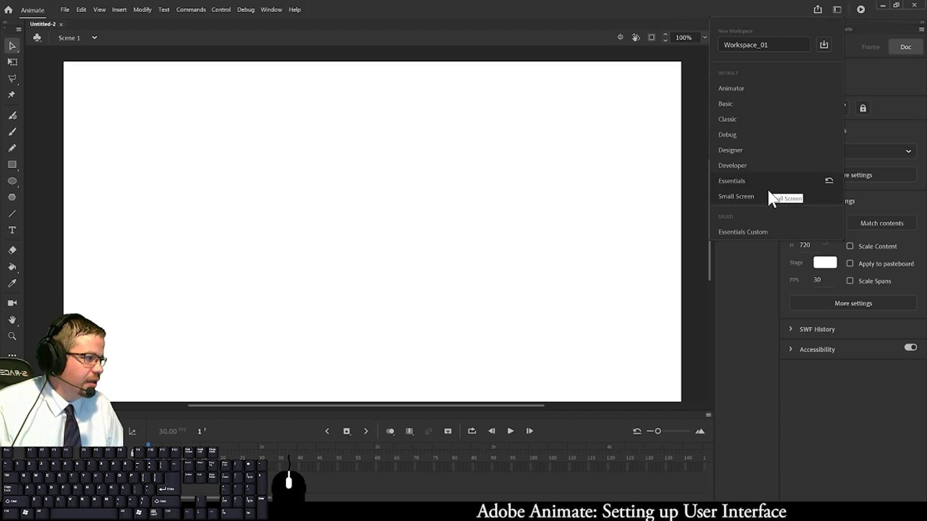
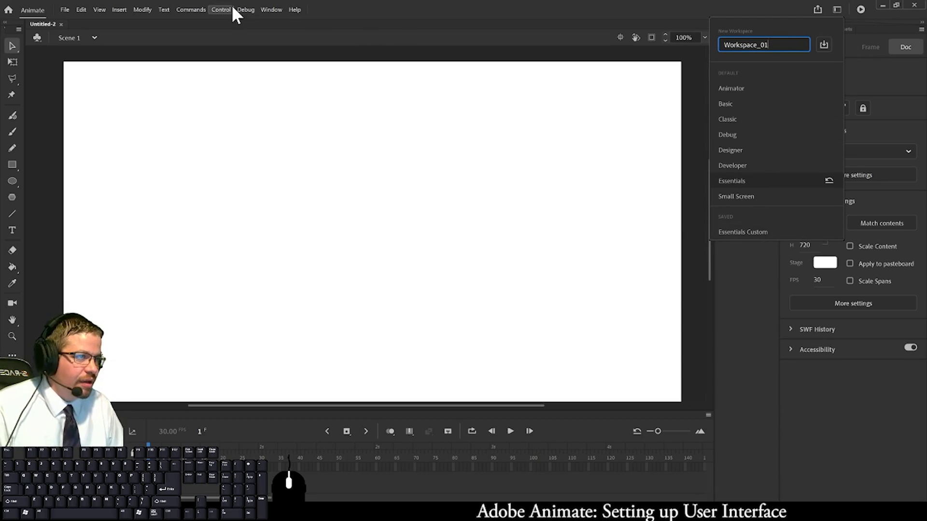
- Review the Window menu's panel entries and dismiss it without choosing anything
click(268, 14)
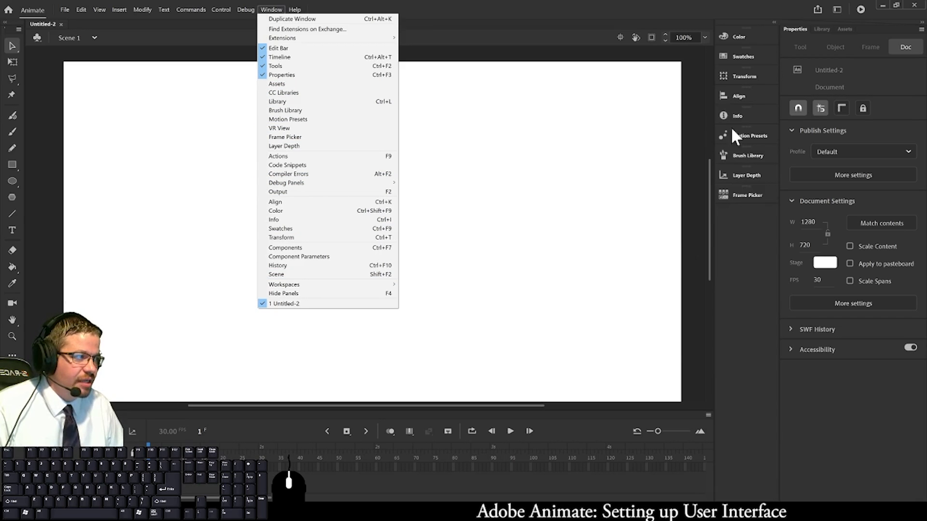
click(537, 217)
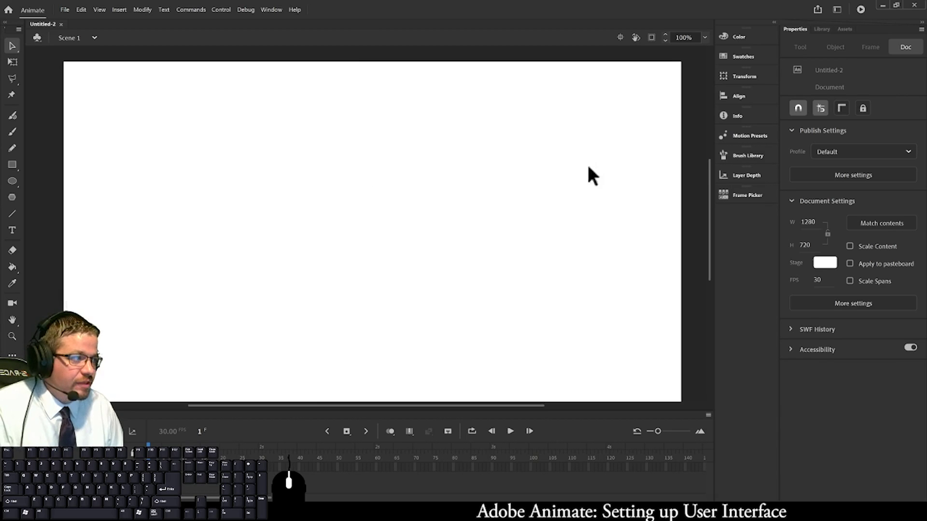
click(510, 217)
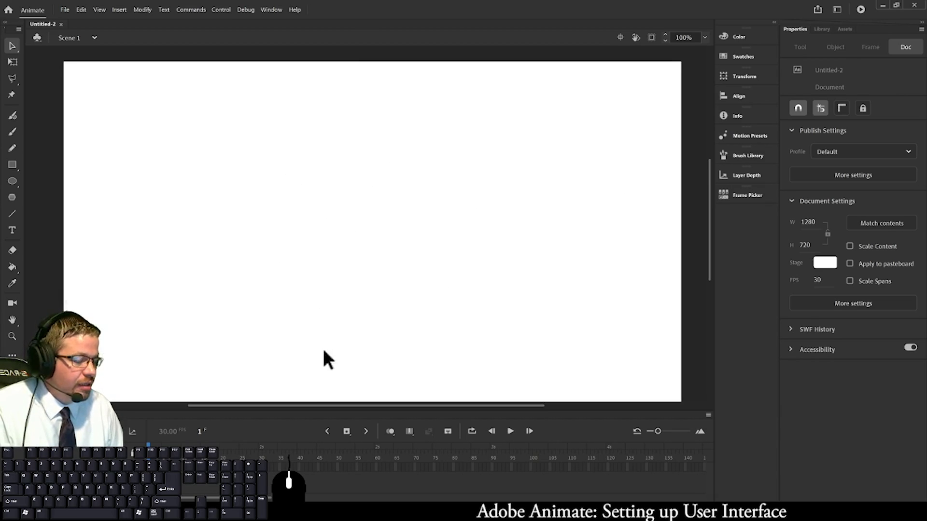